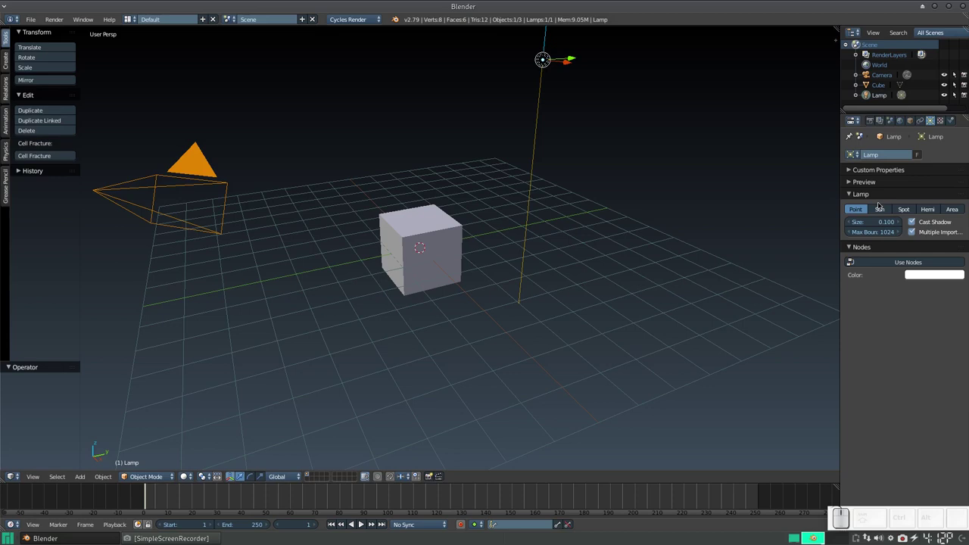
Step: Move the point lamp along X to about -2.79 so it sits beside the cube
scroll(down, 3)
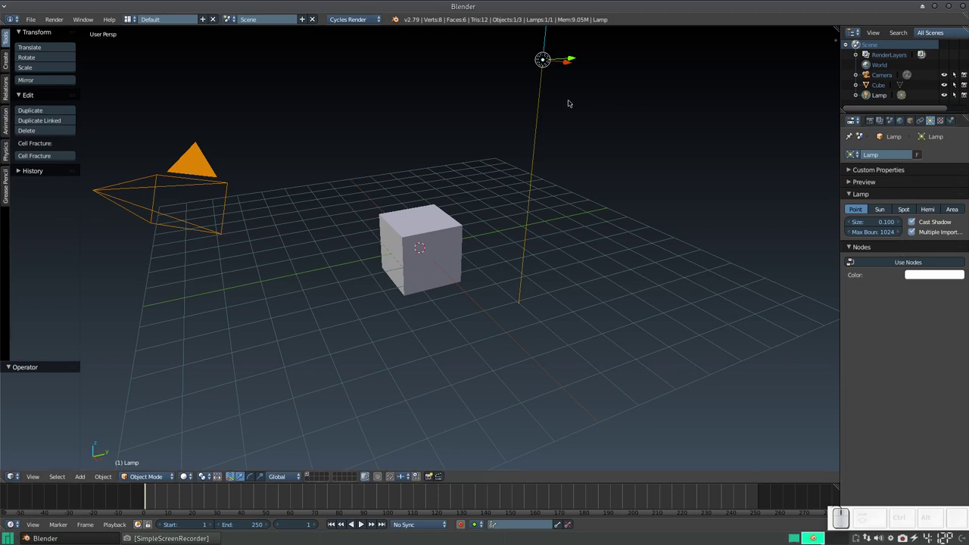
scroll(down, 3)
drag(542, 118, 557, 219)
drag(518, 252, 370, 335)
drag(367, 343, 432, 321)
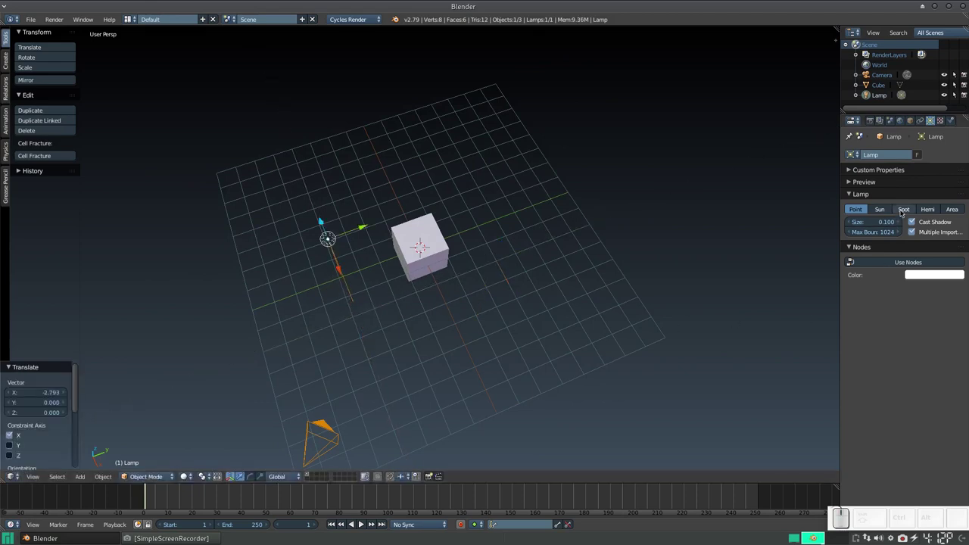
Step: Change the lamp type to Spot and view its cone from above
click(906, 211)
scroll(down, 3)
drag(429, 273, 451, 276)
scroll(up, 3)
scroll(down, 3)
drag(400, 293, 481, 287)
drag(461, 234, 392, 314)
scroll(down, 3)
drag(386, 304, 508, 184)
scroll(down, 3)
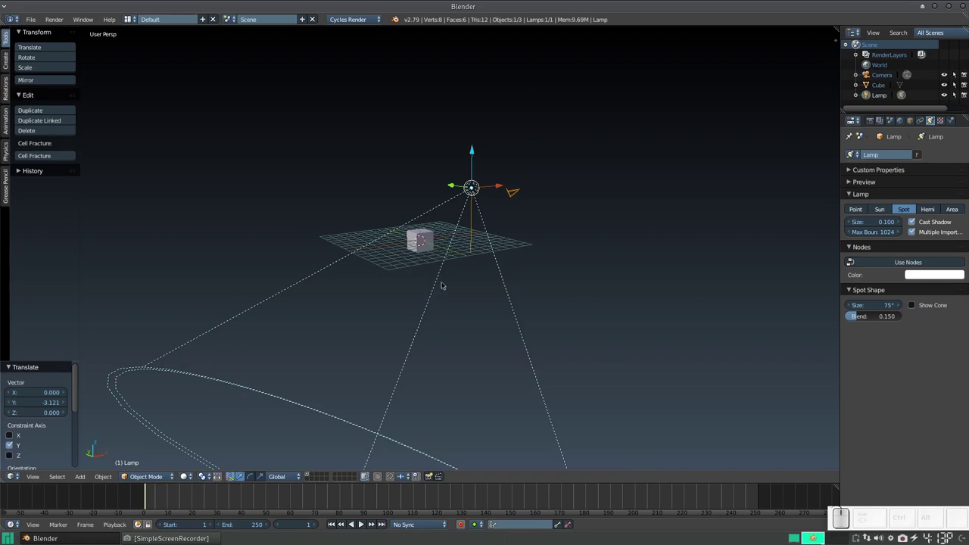
Step: Move the spot lamp about -3.12 along Y and -5.38 along Z
drag(445, 210, 515, 220)
scroll(down, 3)
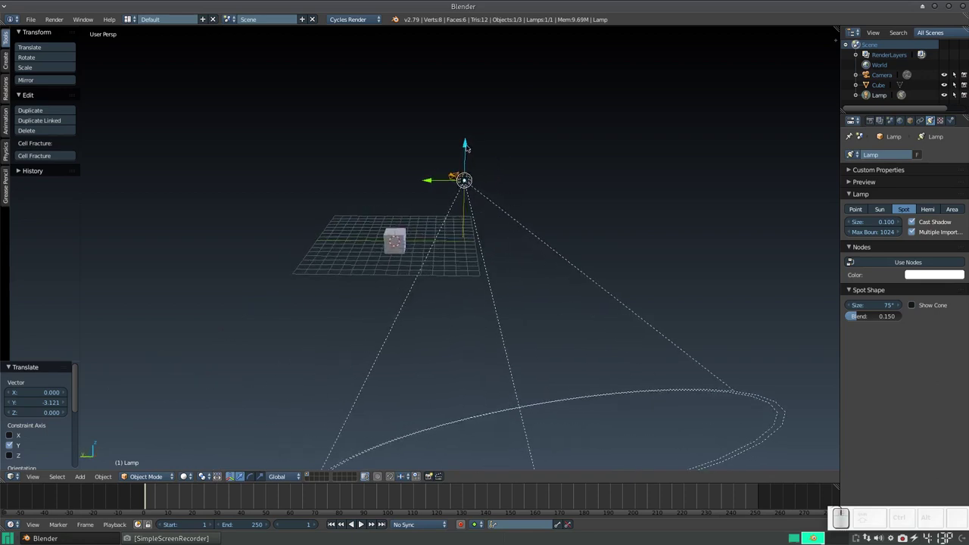
drag(469, 144, 464, 205)
drag(461, 206, 531, 270)
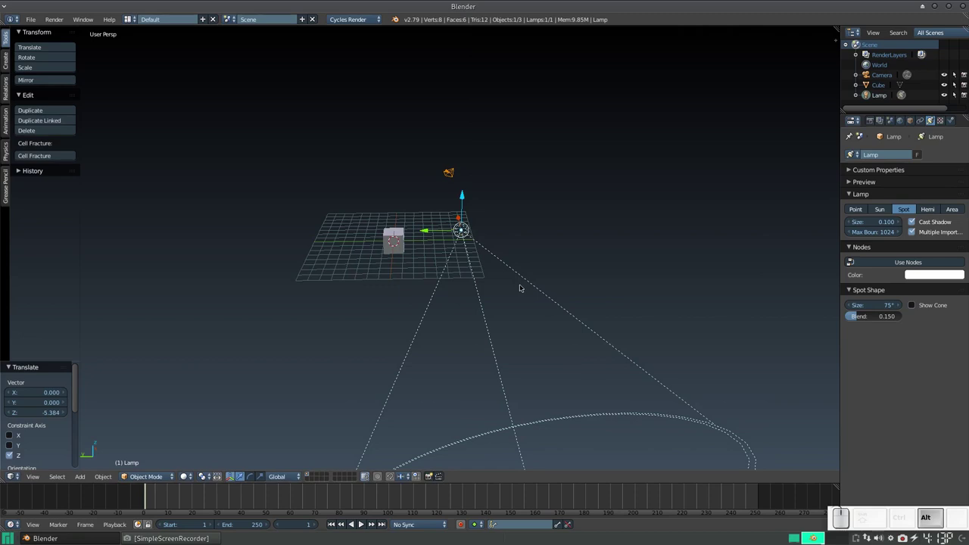
Step: Clear the lamp's rotation and location, then slide it about -7.36 along Y beside the cube
key(alt+r)
key(alt+g)
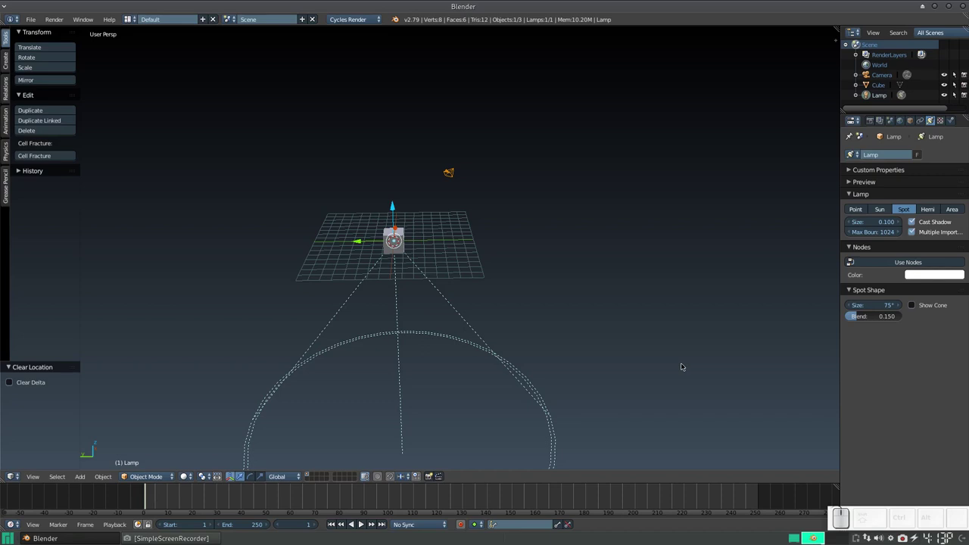
drag(365, 240, 439, 243)
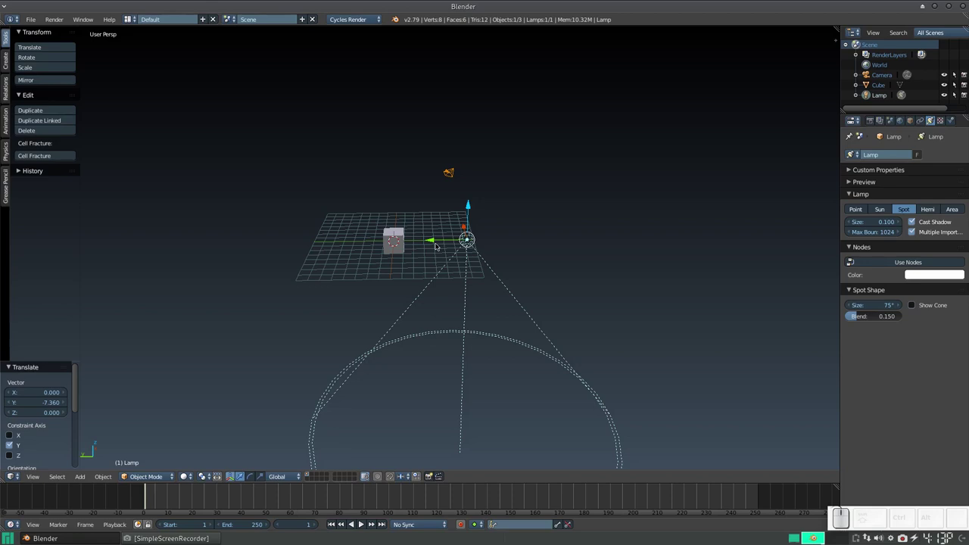
scroll(up, 3)
scroll(down, 3)
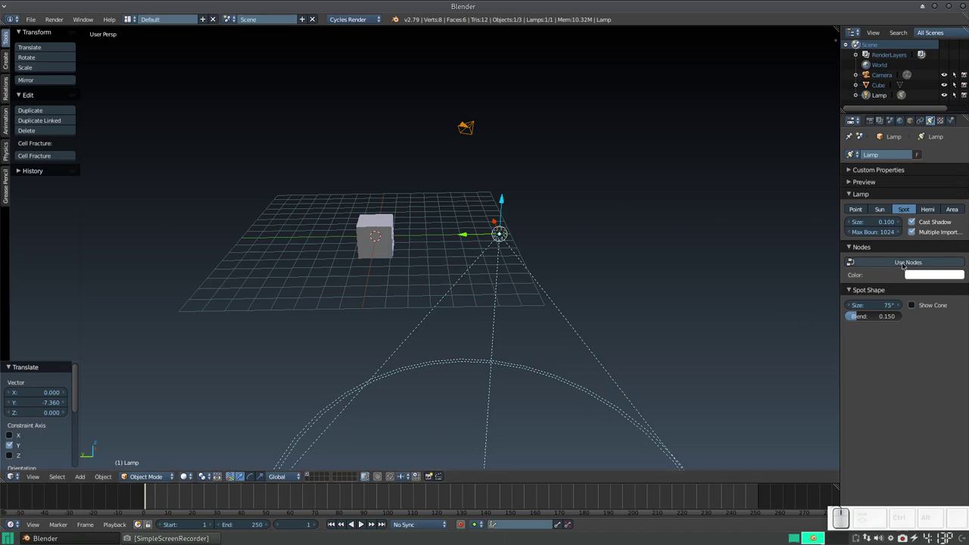
Step: Enable Use Nodes for the spot lamp's shading
click(905, 262)
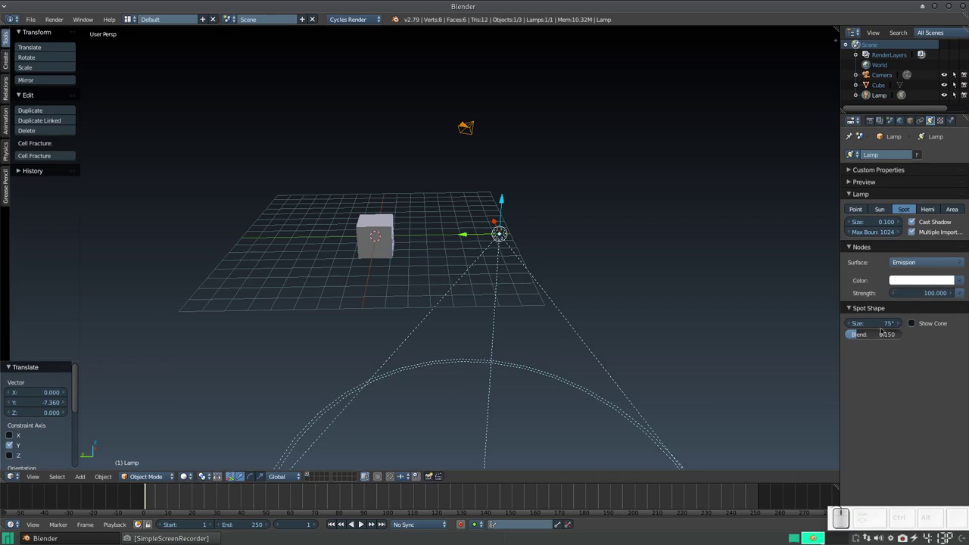
scroll(up, 3)
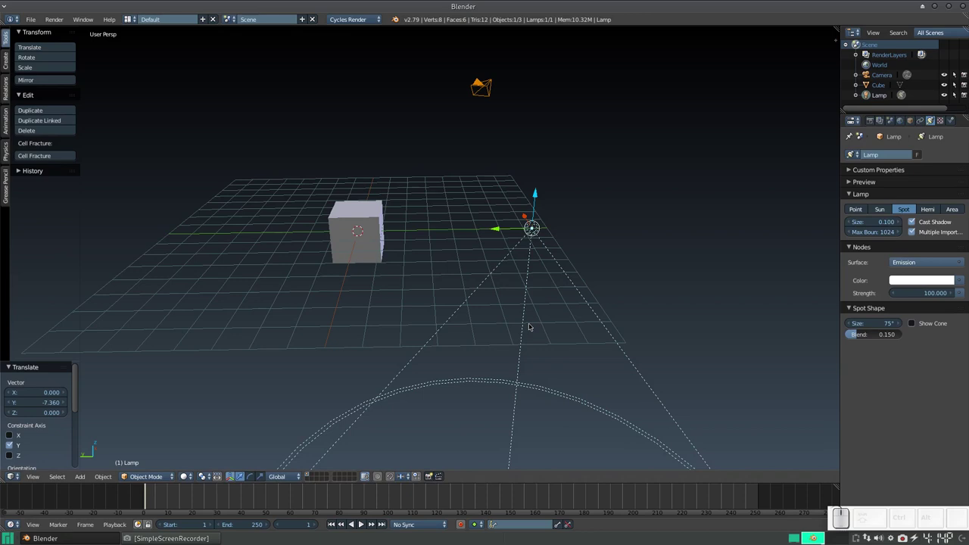
Step: Rotate the spot lamp about 91° around X so it points toward the cube
key(r)
key(x)
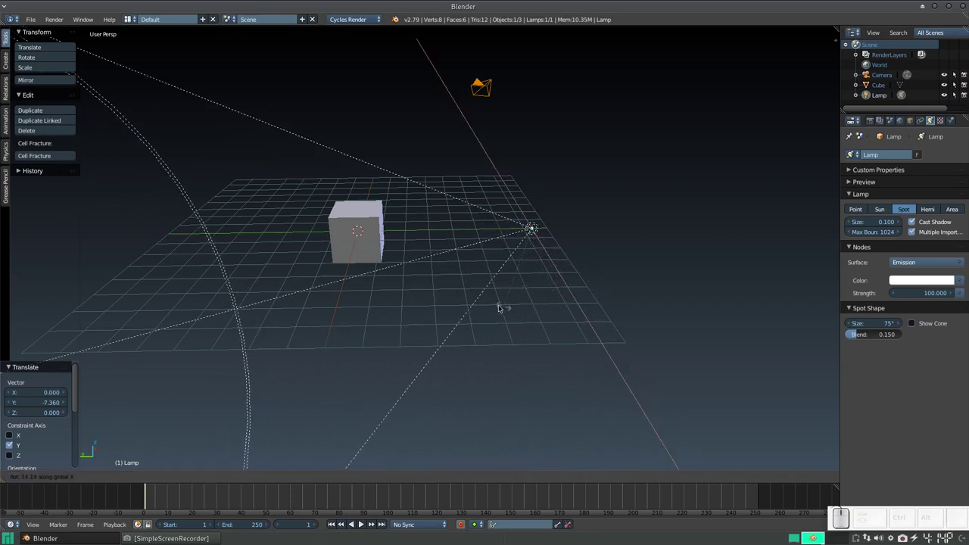
click(477, 309)
drag(509, 299, 398, 308)
Step: Add a plane mesh at the scene origin as a ground under the cube
key(shift+a)
key(shift+a)
click(404, 112)
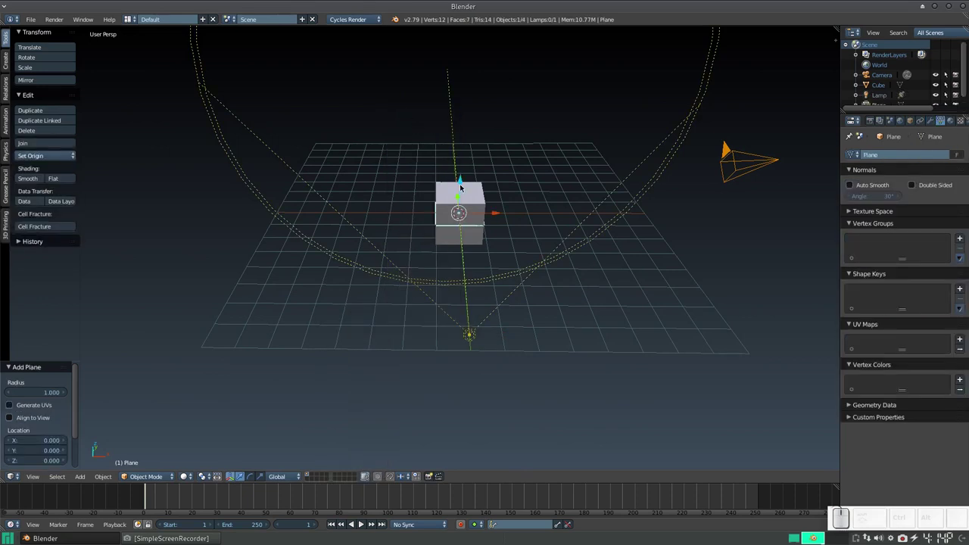
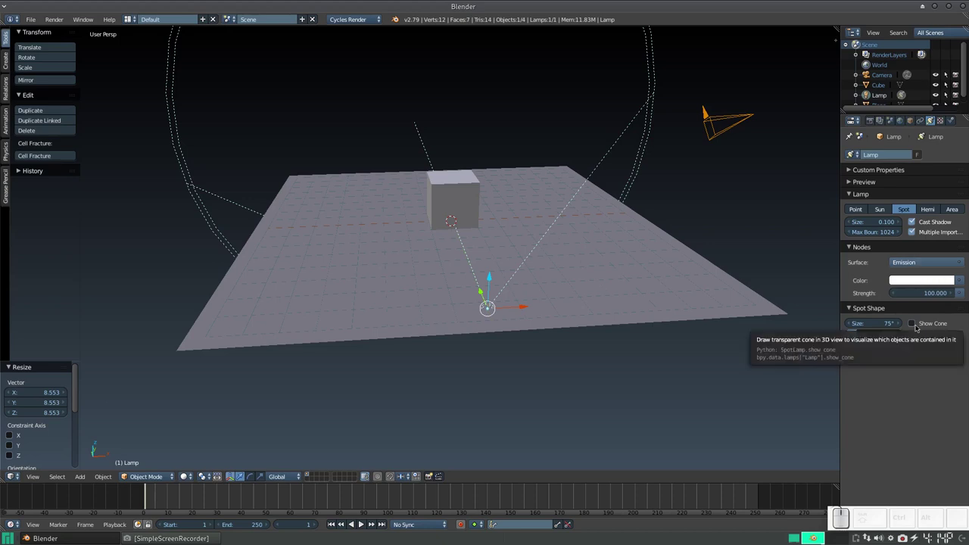
Step: Raise the spot lamp about 0.36 along Z above the ground plane
drag(593, 290, 565, 285)
scroll(up, 3)
scroll(down, 3)
scroll(down, 3)
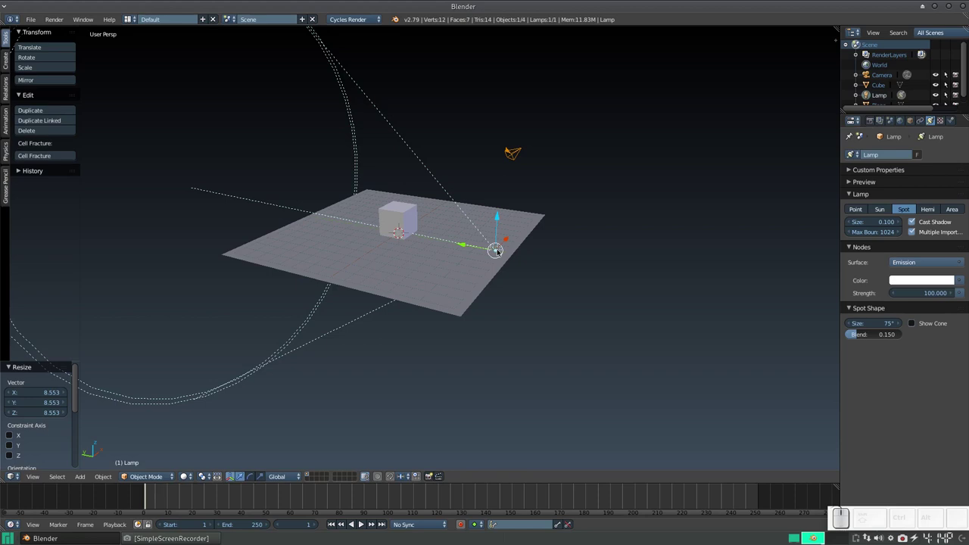
scroll(down, 3)
scroll(up, 3)
drag(481, 286, 522, 250)
drag(526, 251, 530, 236)
scroll(down, 3)
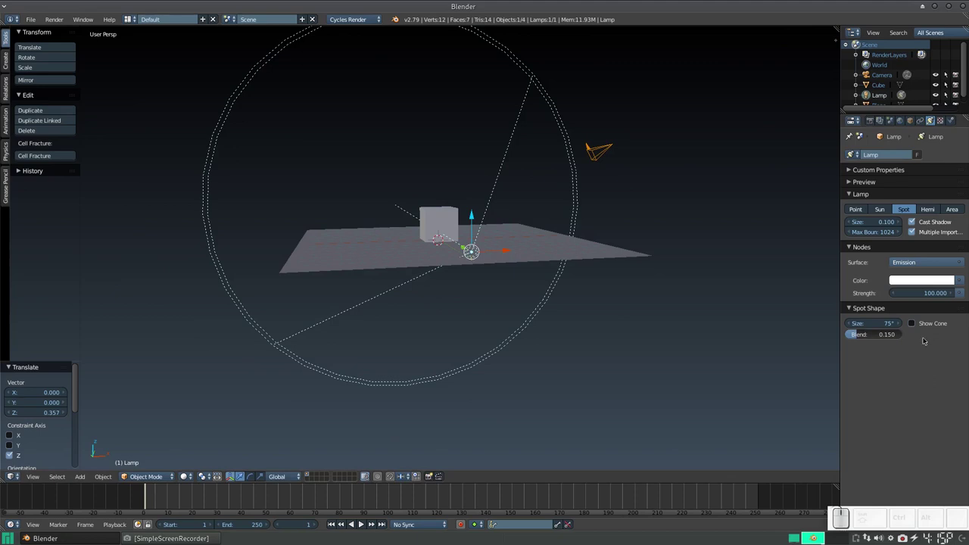
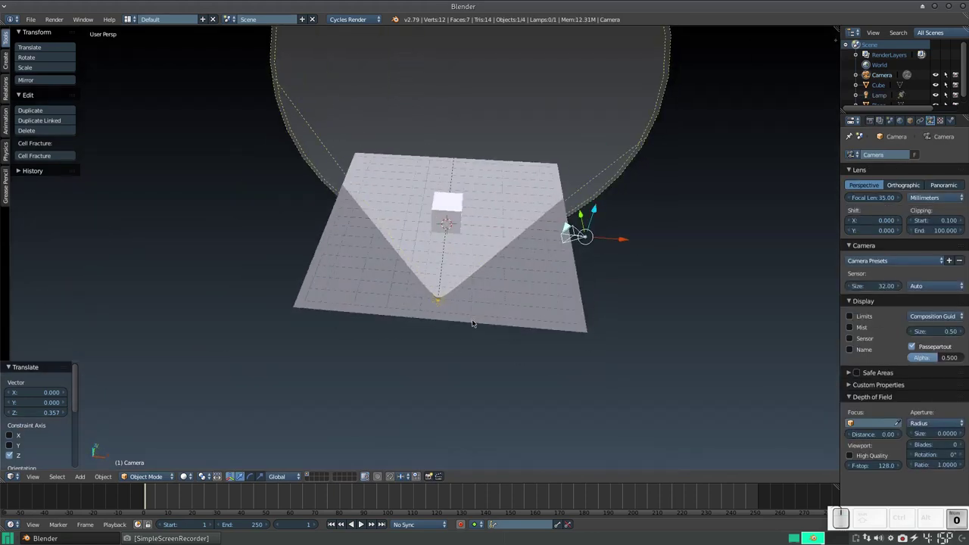
Step: Align the camera to the current view, lower it along Z, and preview with Cycles rendered shading
key(ctrl+alt+KP_0)
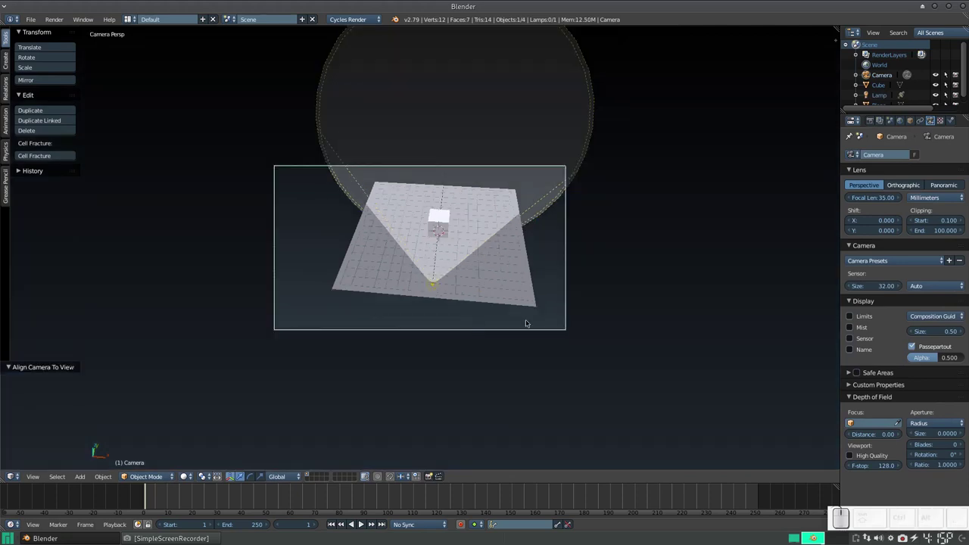
key(g)
click(459, 336)
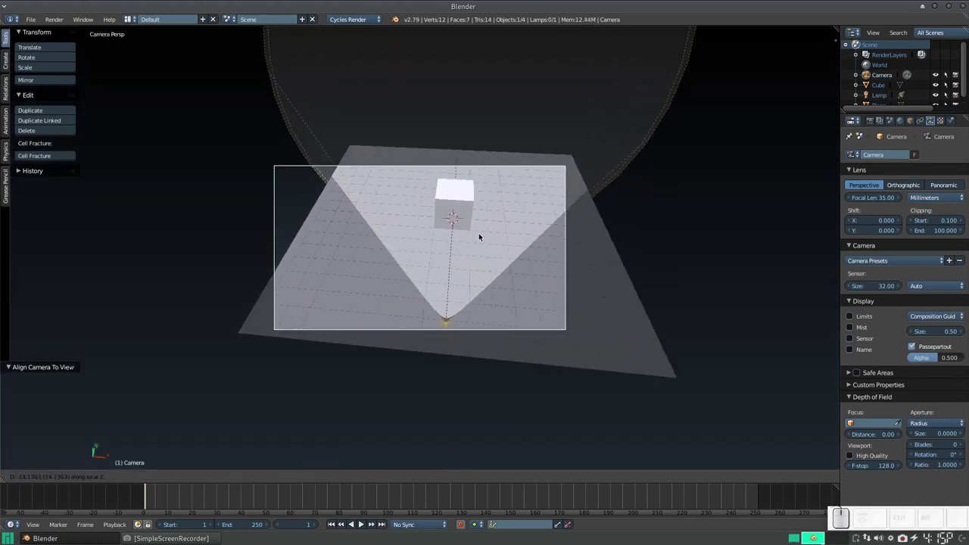
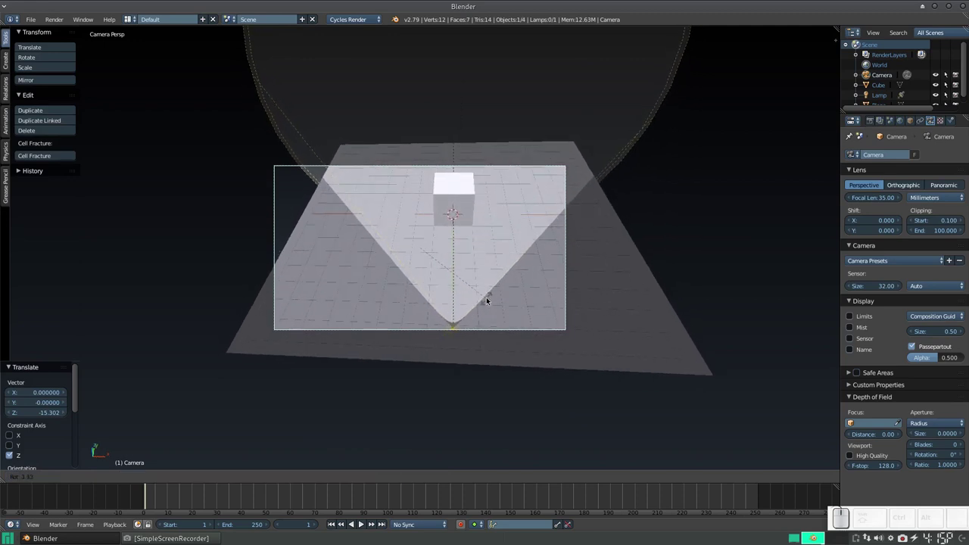
key(Escape)
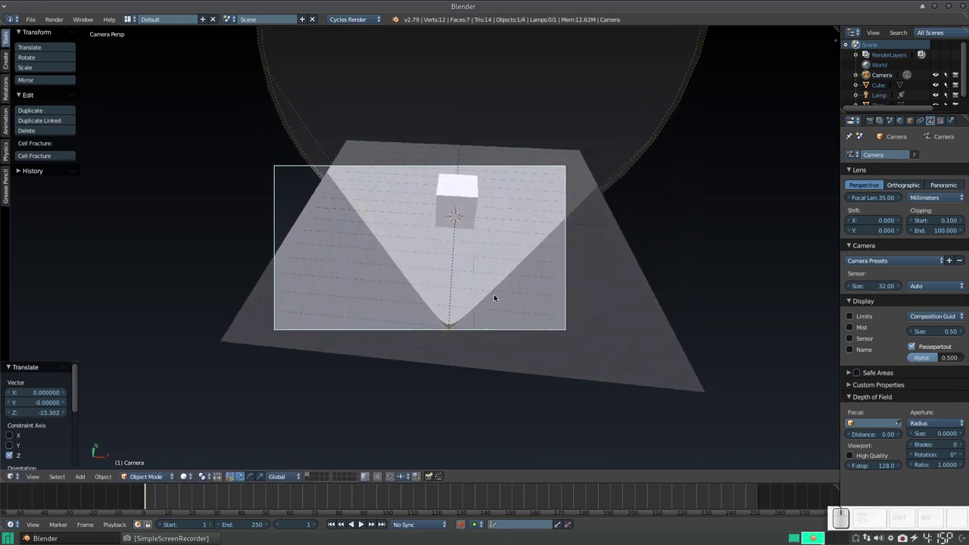
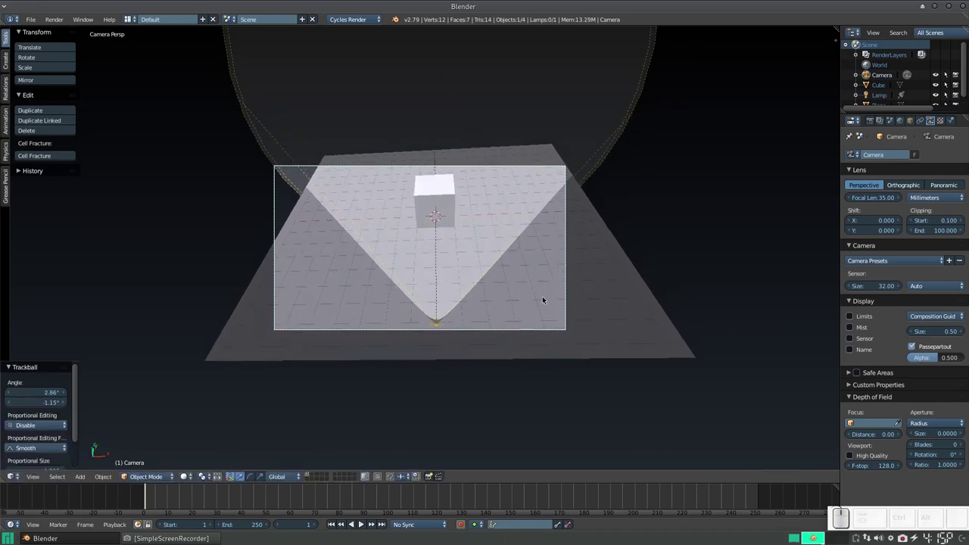
key(shift+z)
Step: Return to solid shading and switch off the spot lamp's Show Cone display
scroll(up, 3)
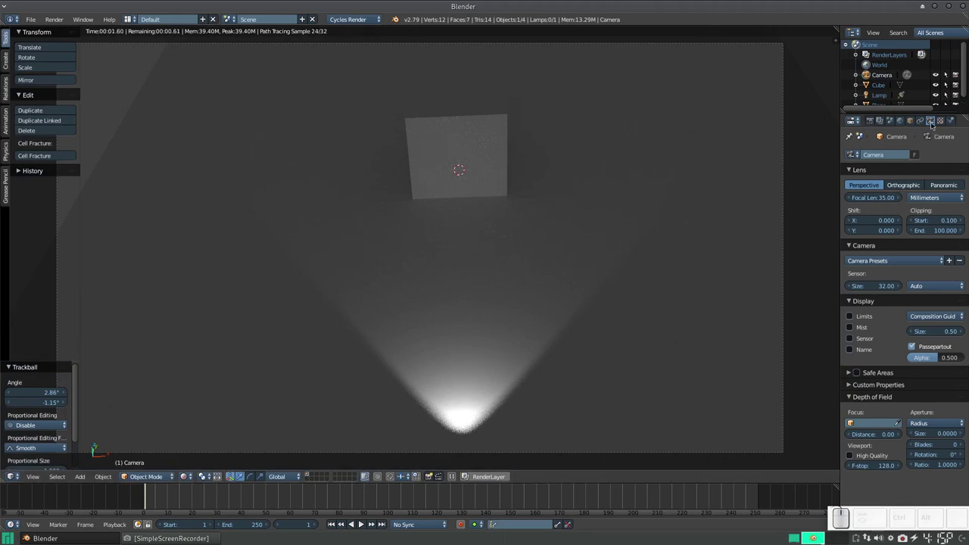
key(shift+z)
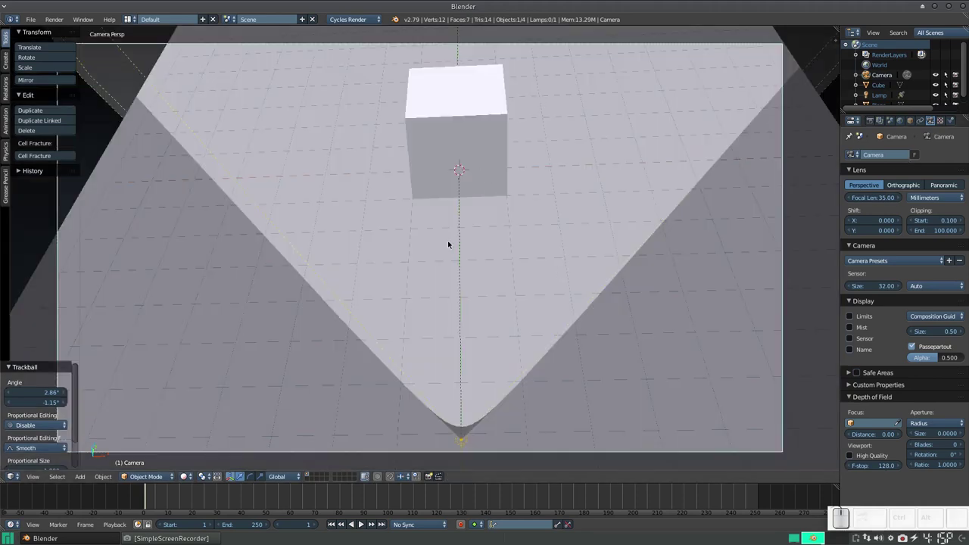
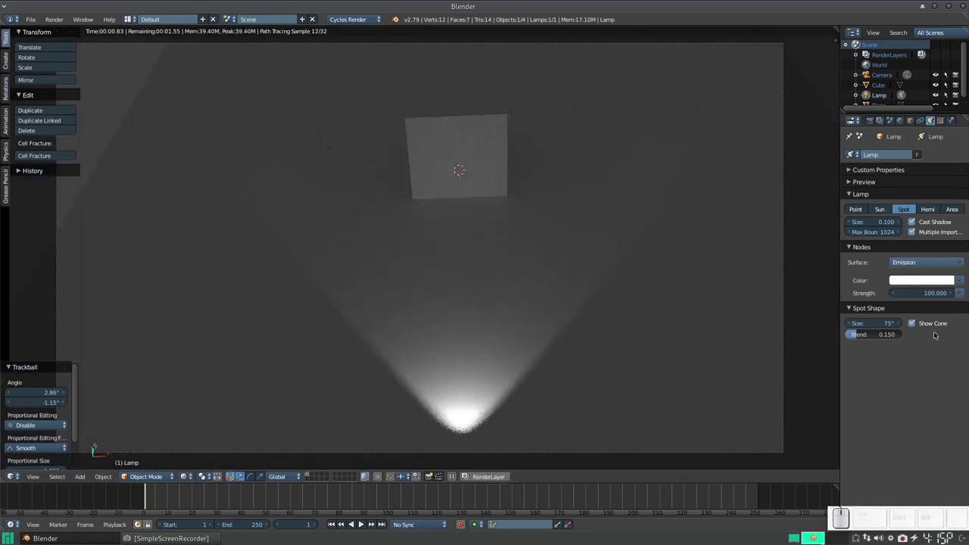
click(936, 324)
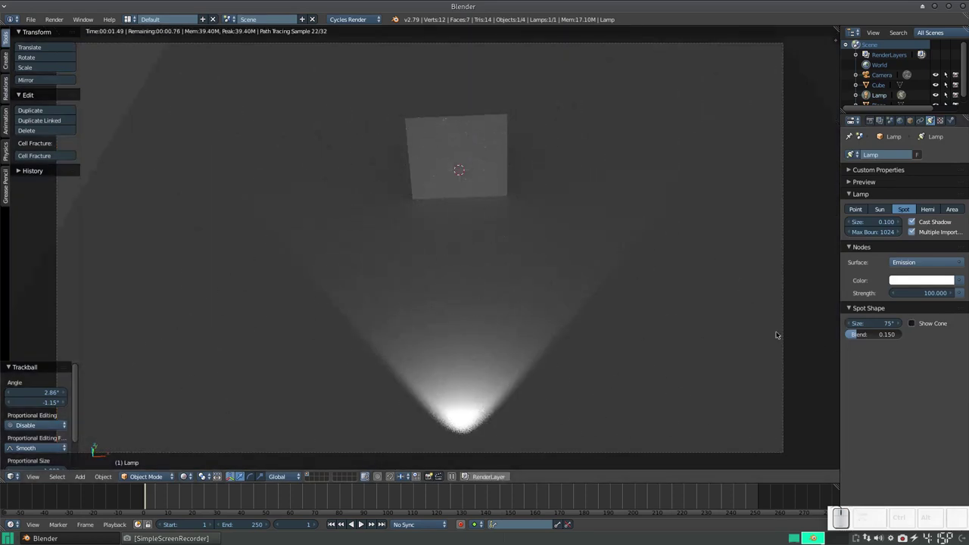
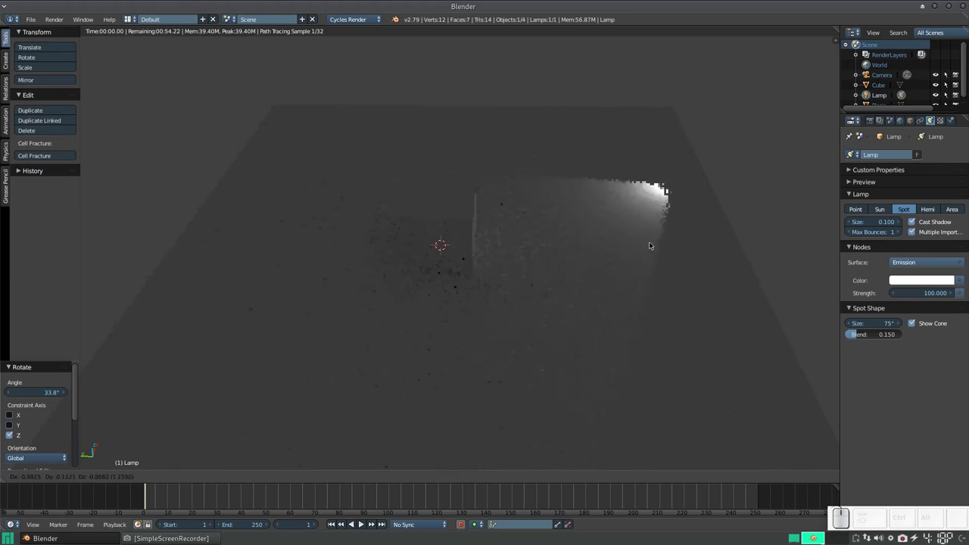
Step: Shift the spot lamp about -2.74 along X and rotate it about -29.4° around Z
key(Escape)
key(g)
key(x)
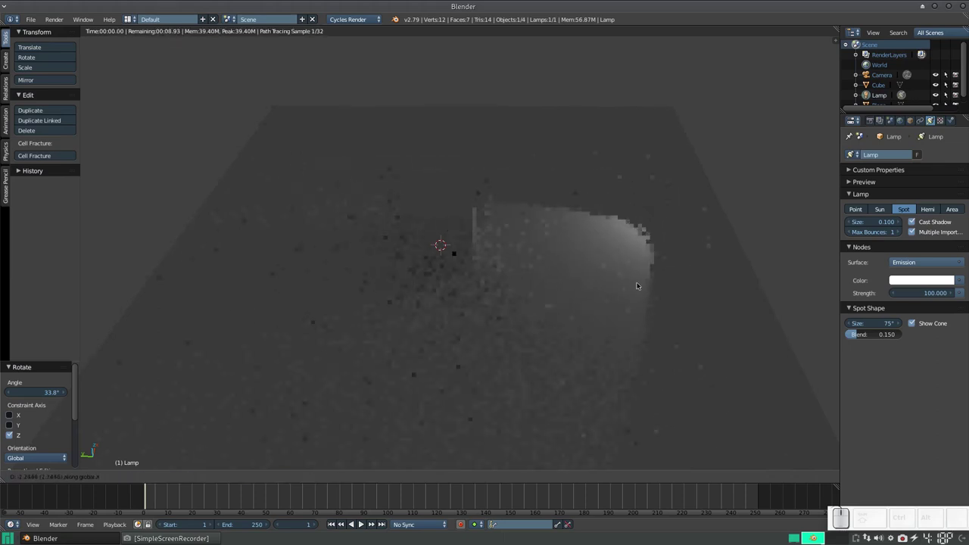
click(636, 297)
key(r)
key(z)
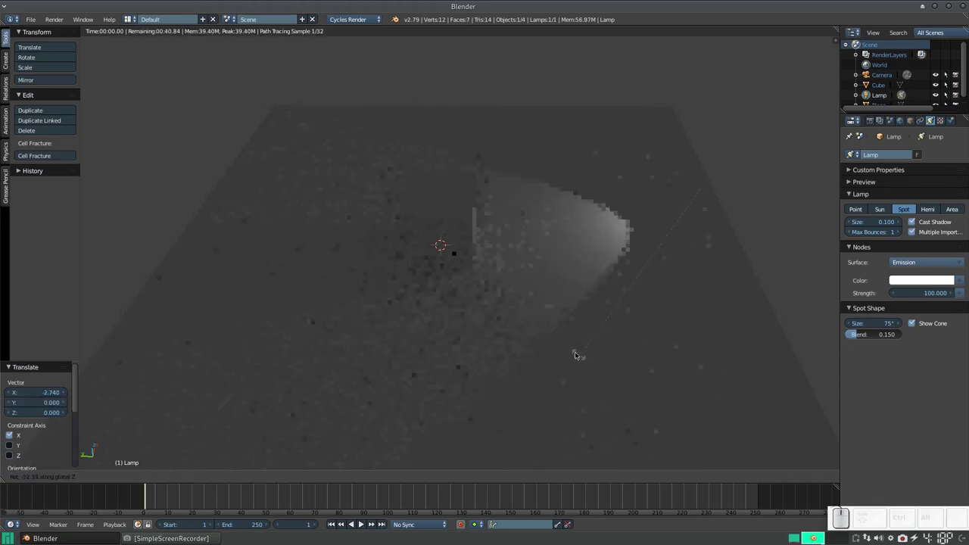
click(563, 339)
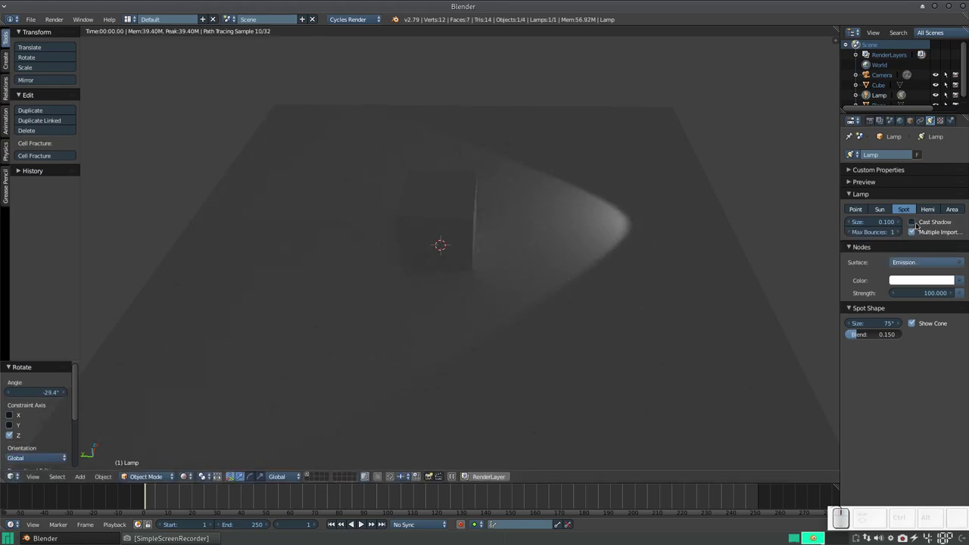
Step: Re-enable Cast Shadow, hide the cone, and disable Multiple Importance for the spot lamp
click(921, 224)
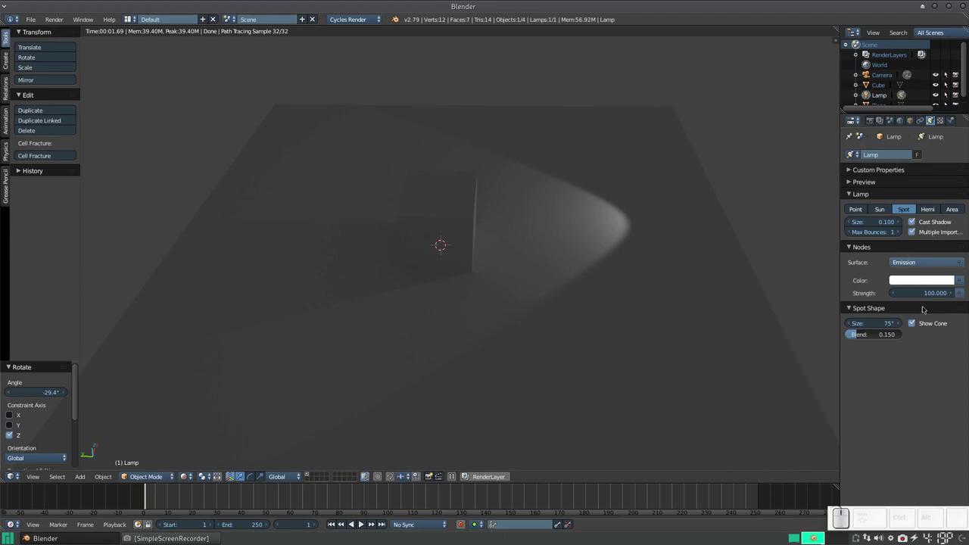
click(921, 324)
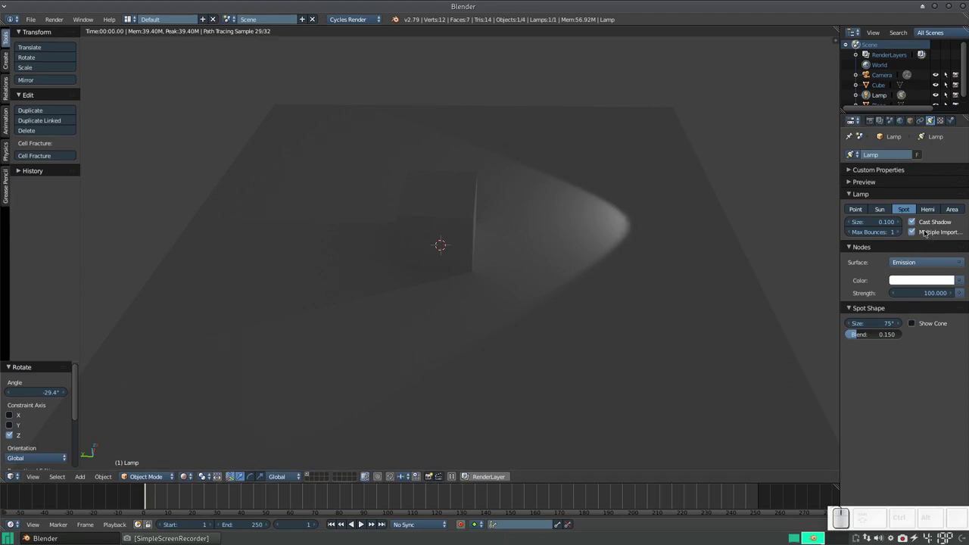
click(926, 229)
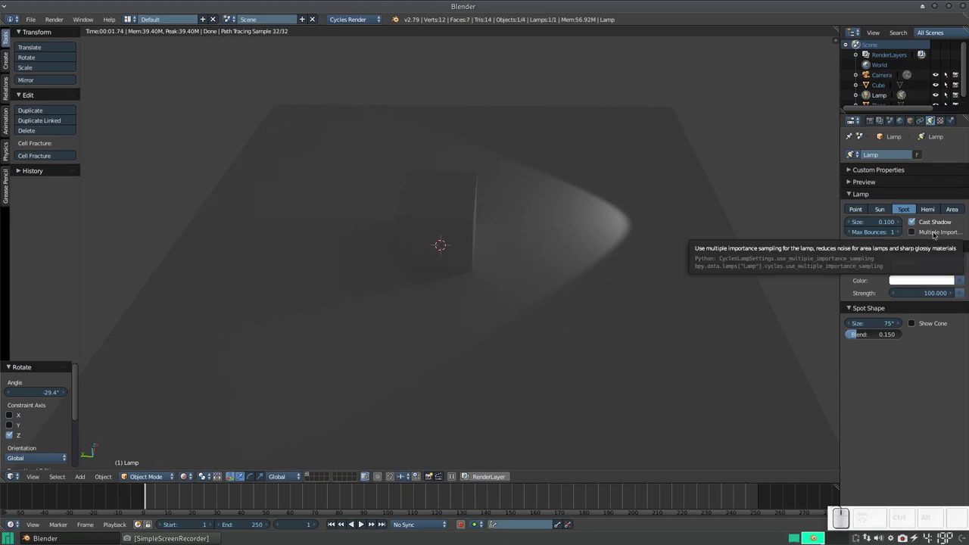
Step: Zoom the viewport and switch Multiple Importance sampling back on for the spot lamp
scroll(up, 3)
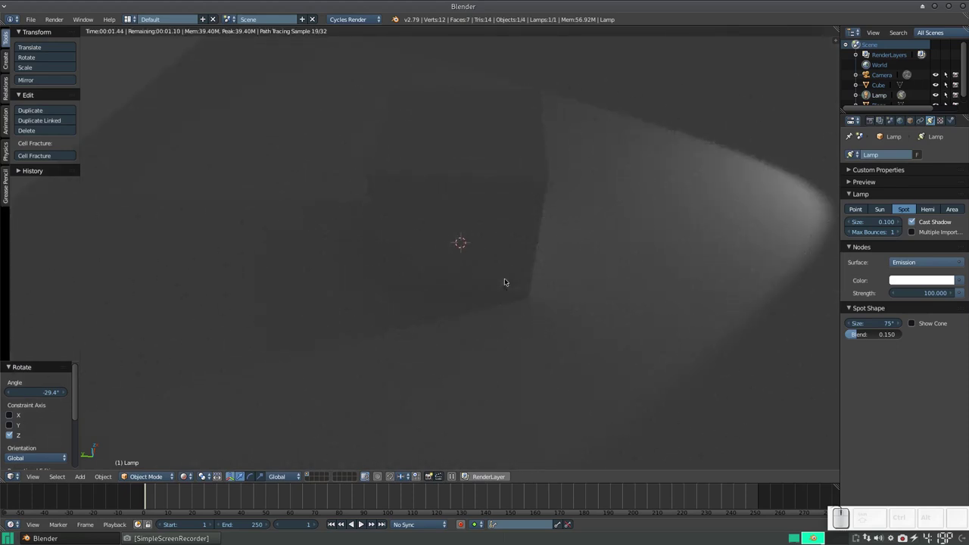
scroll(down, 3)
scroll(up, 3)
scroll(down, 3)
scroll(up, 3)
scroll(down, 3)
scroll(up, 3)
scroll(down, 3)
scroll(up, 3)
scroll(up, 3)
scroll(down, 3)
scroll(up, 3)
click(940, 233)
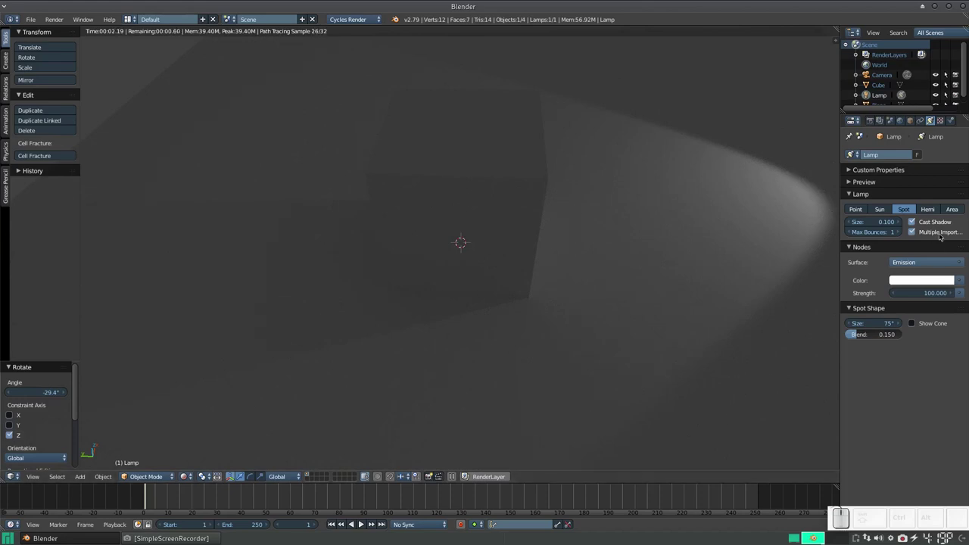
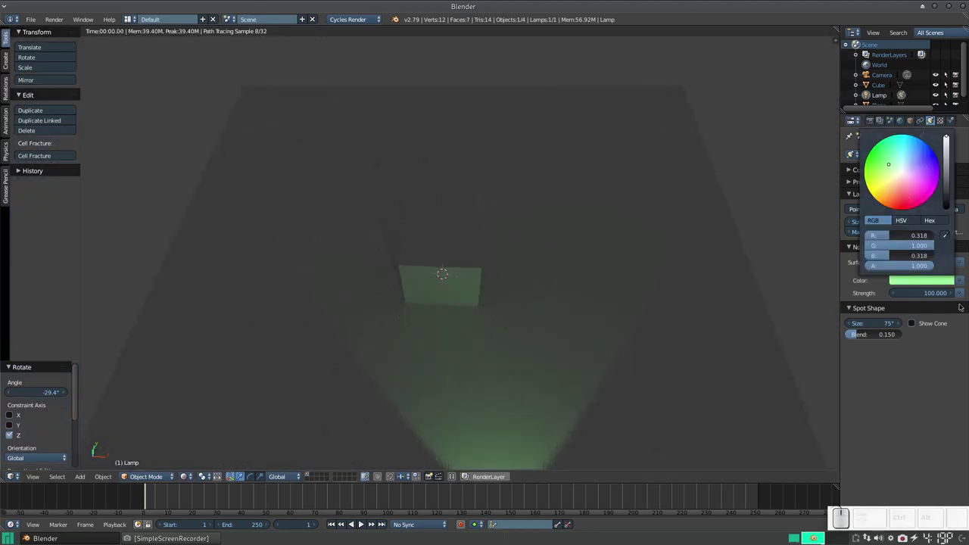
Step: Switch to camera view (Numpad 0) to see the green-lit cube on the plane
scroll(down, 3)
drag(516, 303, 513, 269)
key(KP_0)
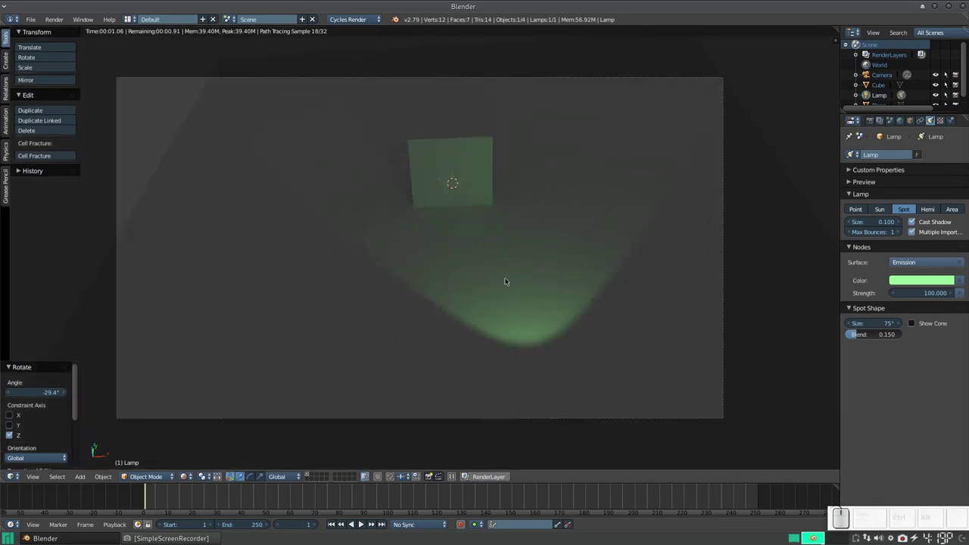